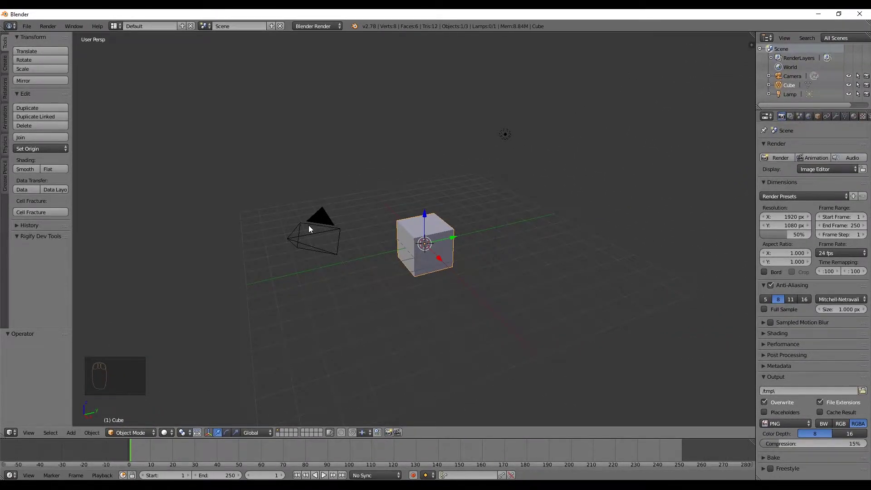
# Step: Delete the default cube, camera and lamp and switch to front orthographic view
pyautogui.press('a')
pyautogui.press('a')
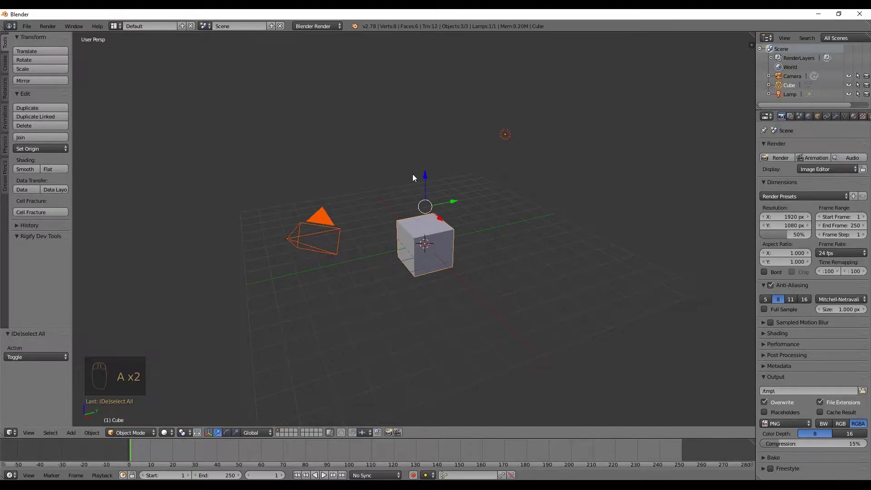
pyautogui.press('Delete')
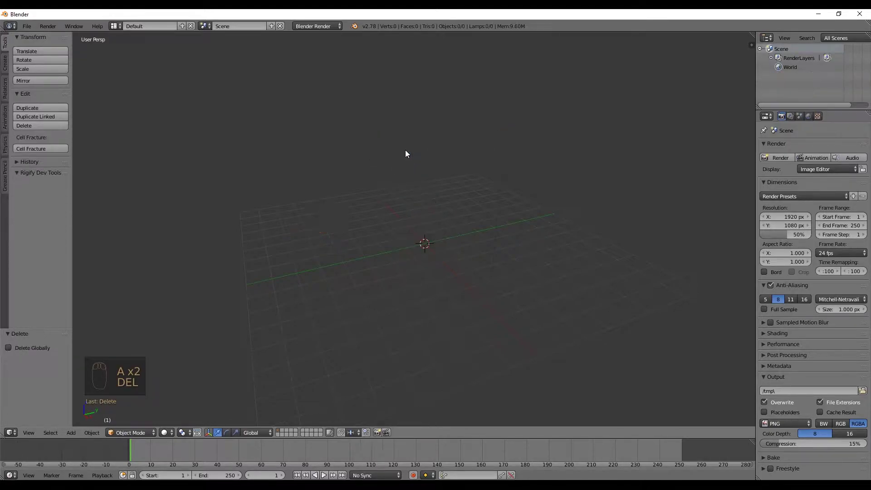
pyautogui.press('KP_1')
pyautogui.press('KP_5')
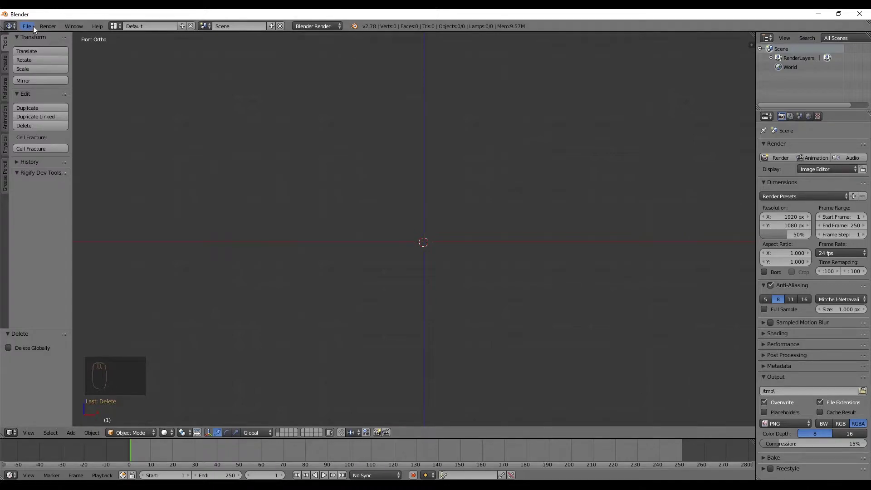
# Step: Show the 3D View properties shelf beside the empty front-view viewport
pyautogui.moveTo(33, 28); pyautogui.dragTo(88, 46)
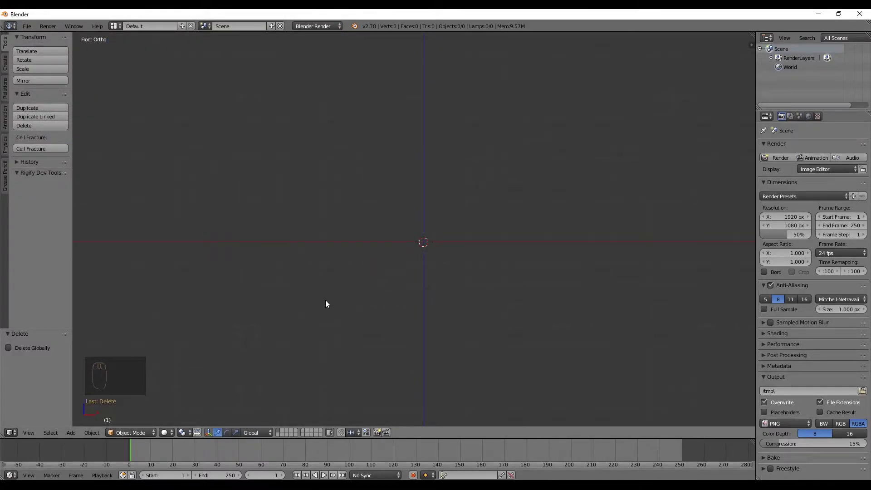
pyautogui.press('KP_1')
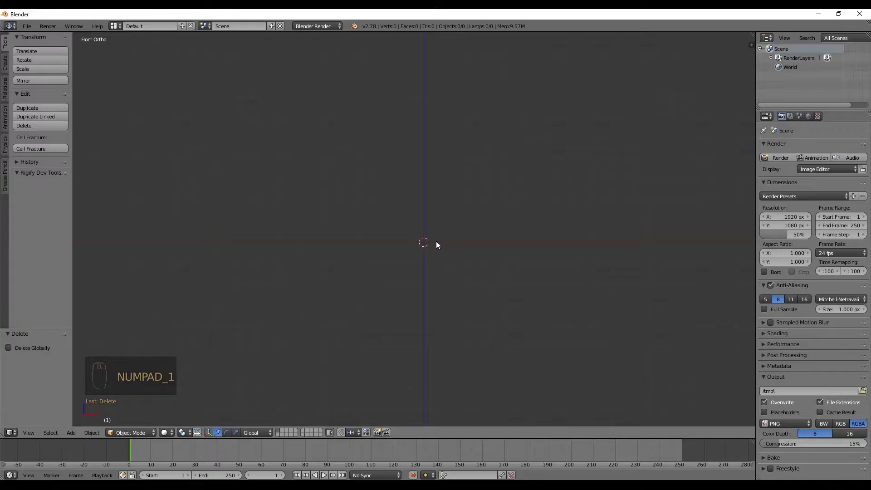
pyautogui.press('KP_5')
pyautogui.press('KP_5')
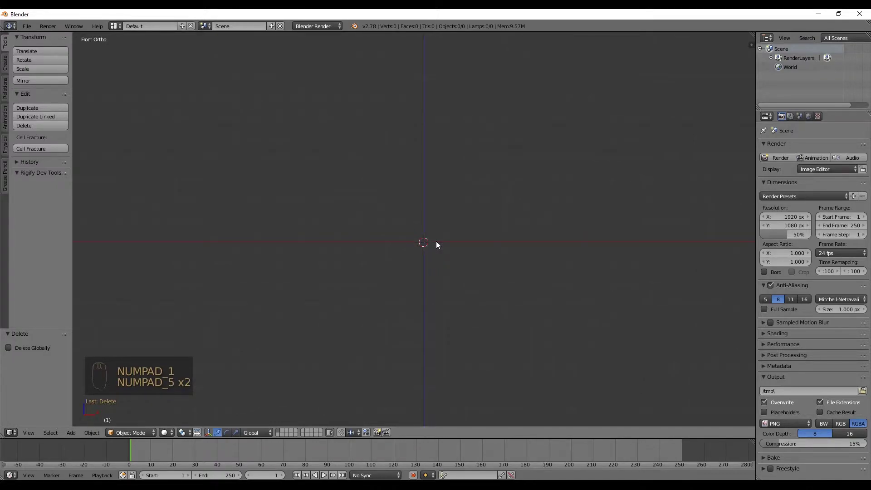
pyautogui.press('n')
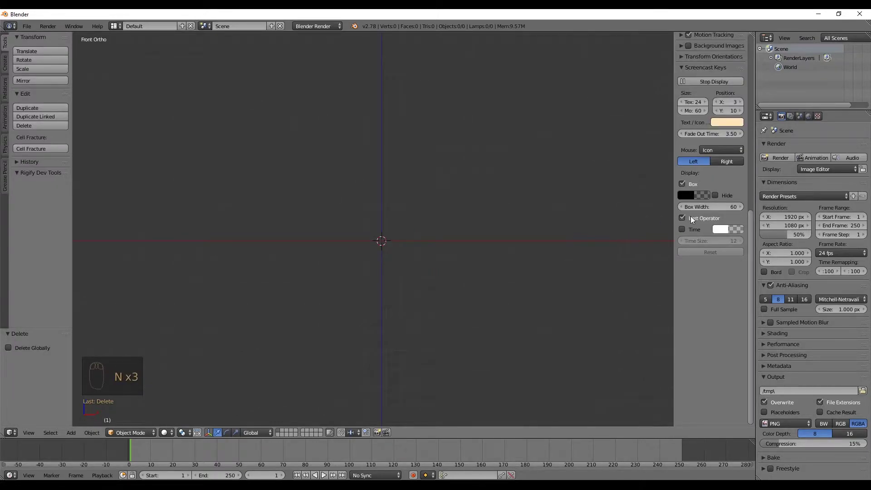
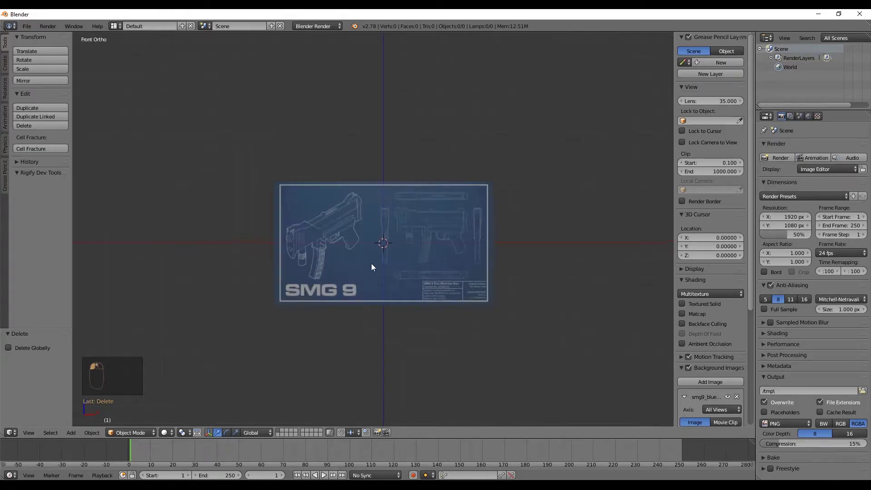
# Step: Enlarge the newly added SMG 9 blueprint background in the front view
pyautogui.moveTo(528, 280); pyautogui.dragTo(727, 252)
pyautogui.moveTo(727, 252); pyautogui.dragTo(212, 167)
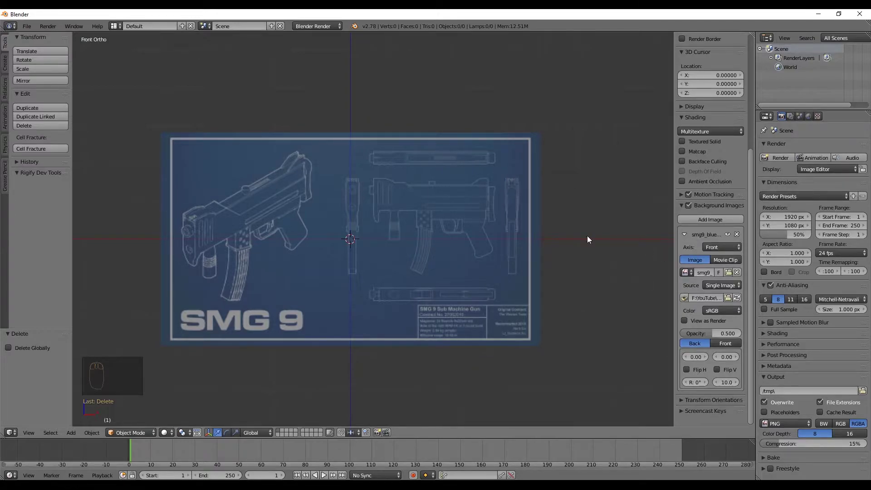
# Step: Check the right view, then zoom in on the blueprint in front view
pyautogui.press('KP_3')
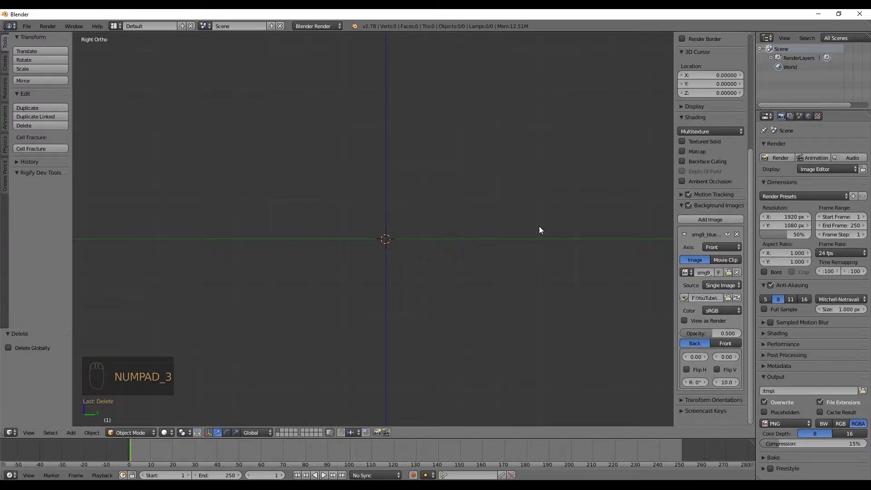
pyautogui.press('KP_1')
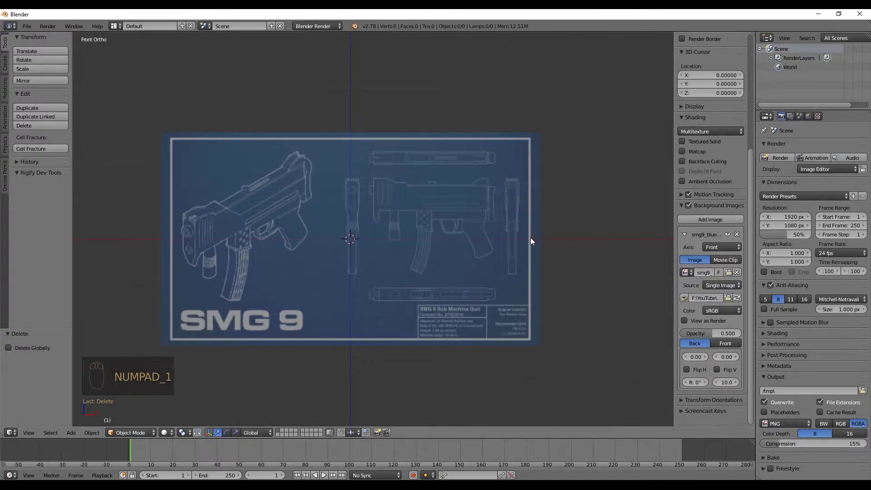
pyautogui.middleClick(419, 203)
pyautogui.moveTo(685, 235); pyautogui.dragTo(715, 299)
pyautogui.middleClick(715, 290)
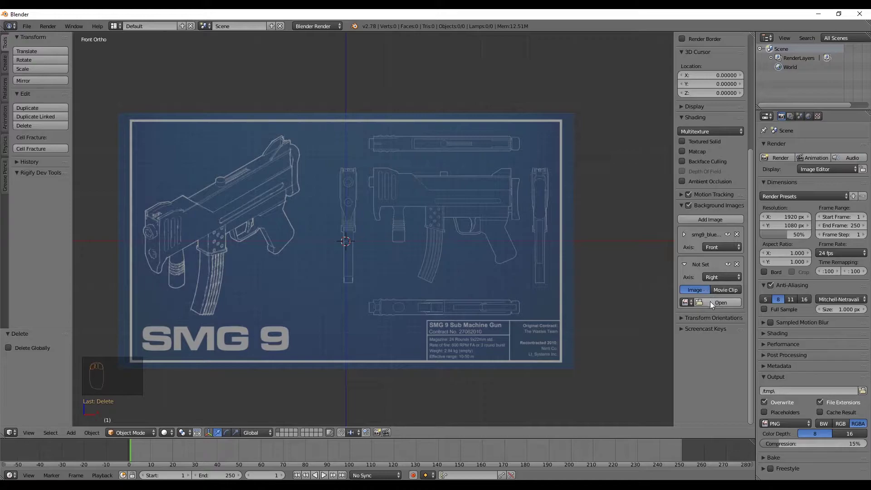
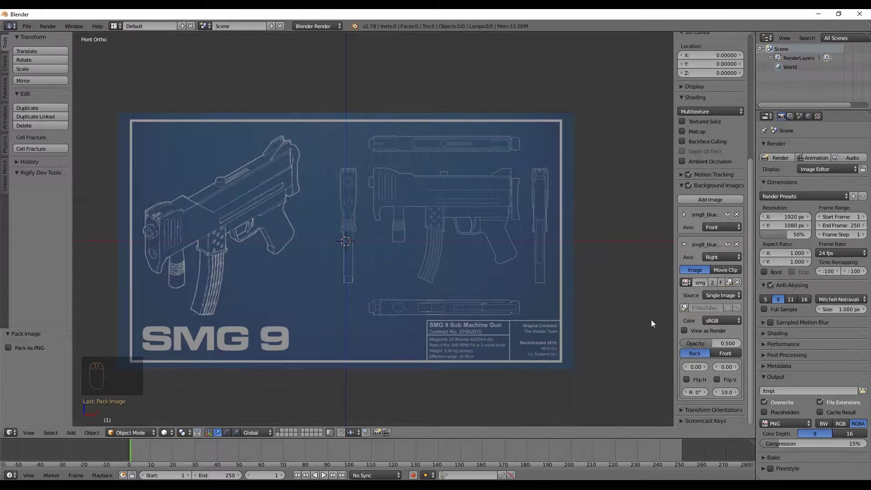
# Step: Verify the blueprint now appears in both right and front views after assigning the extra images
pyautogui.press('KP_3')
pyautogui.press('KP_1')
pyautogui.press('KP_3')
pyautogui.press('KP_1')
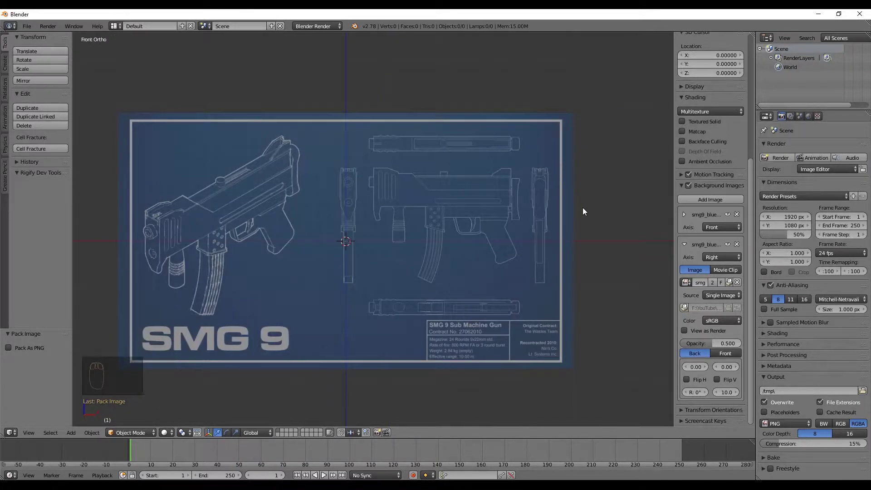
pyautogui.moveTo(686, 244); pyautogui.dragTo(697, 310)
pyautogui.moveTo(693, 312); pyautogui.dragTo(643, 277)
# Step: Check the top and right blueprints, then collapse the background image settings panels
pyautogui.press('KP_7')
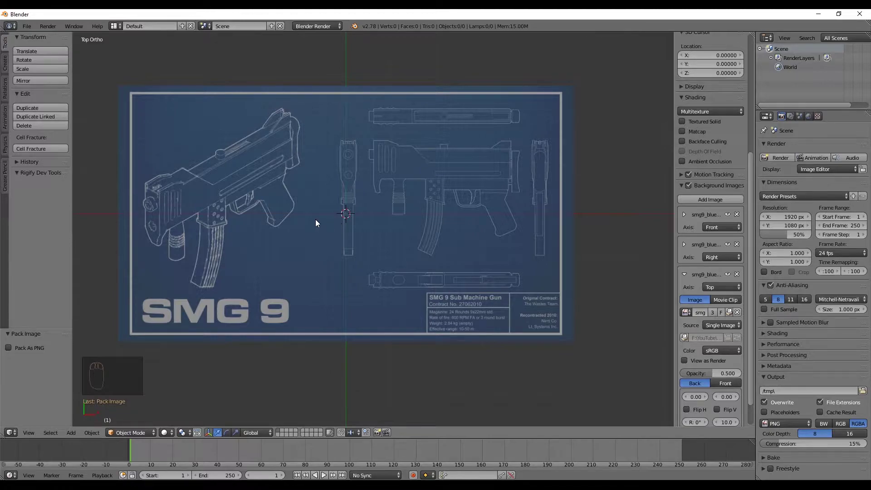
pyautogui.press('KP_3')
pyautogui.press('KP_1')
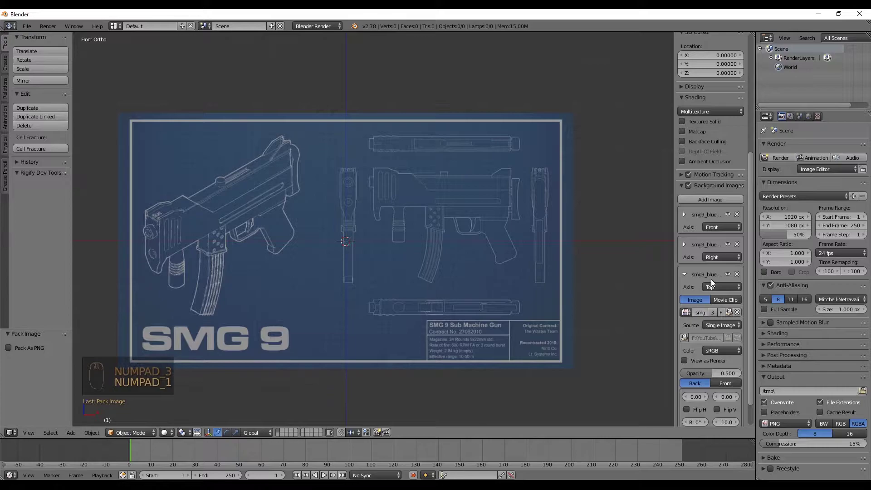
pyautogui.moveTo(684, 278); pyautogui.dragTo(416, 210)
pyautogui.moveTo(416, 209); pyautogui.dragTo(357, 206)
pyautogui.click(356, 207)
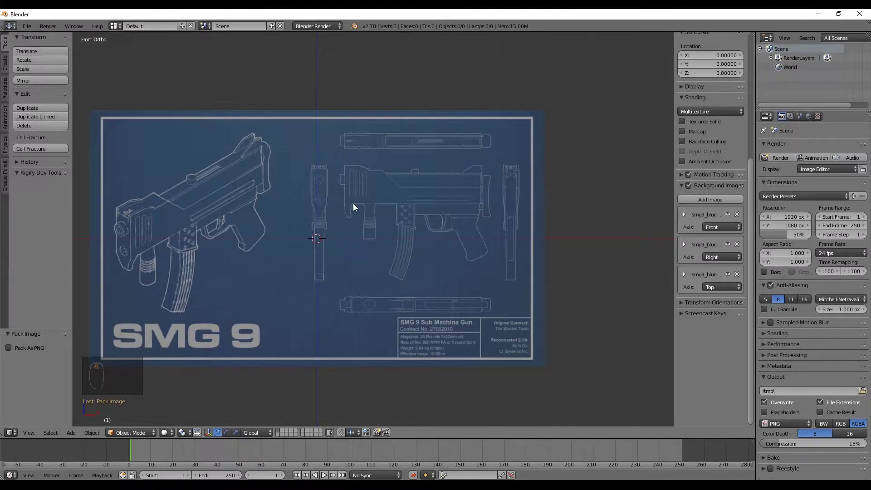
# Step: Pan and zoom the front view so the SMG 9 blueprint fills the viewport
pyautogui.middleClick(357, 206)
pyautogui.moveTo(356, 206); pyautogui.dragTo(447, 197)
pyautogui.press('KP_1')
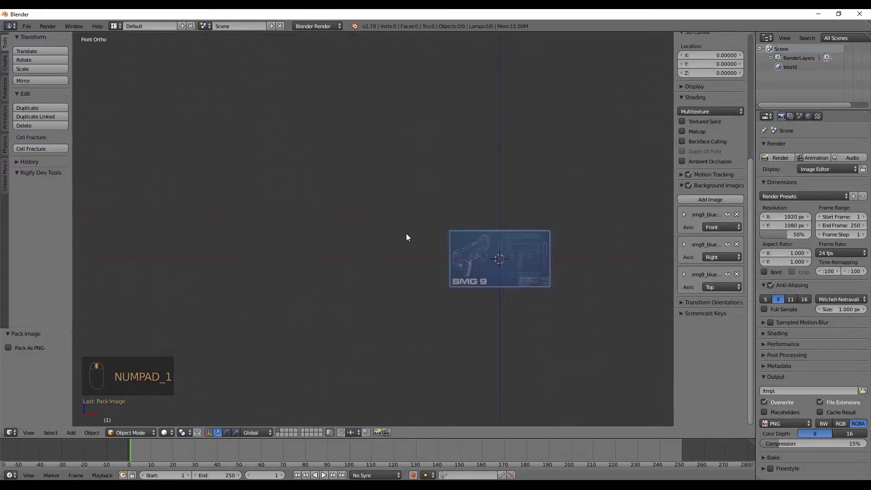
pyautogui.moveTo(355, 263); pyautogui.dragTo(412, 186)
pyautogui.press('KP_1')
pyautogui.middleClick(370, 219)
pyautogui.click(362, 221)
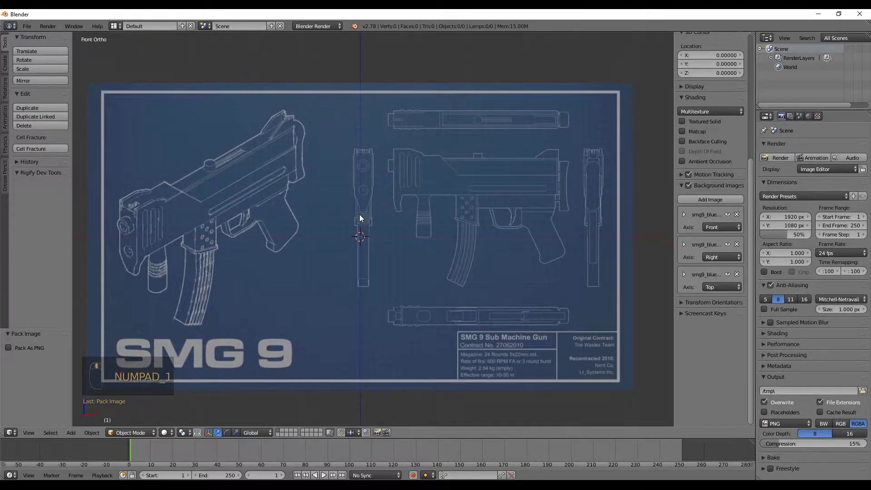
# Step: Add a cube mesh at the scene centre over the blueprint, undoing stray moves
pyautogui.press('shift+a')
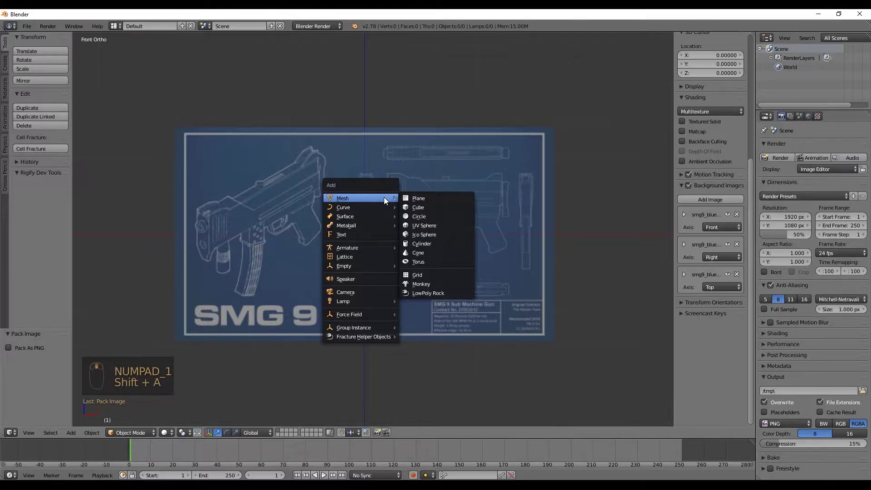
pyautogui.moveTo(387, 200); pyautogui.dragTo(387, 200)
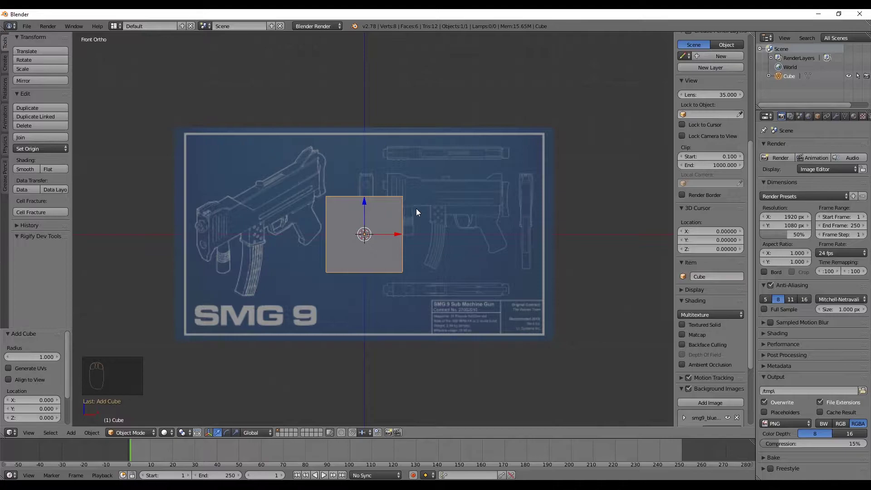
pyautogui.moveTo(365, 223); pyautogui.dragTo(387, 240)
pyautogui.moveTo(389, 235); pyautogui.dragTo(423, 217)
pyautogui.press('ctrl+z')
pyautogui.moveTo(365, 209); pyautogui.dragTo(362, 113)
pyautogui.press('ctrl+z')
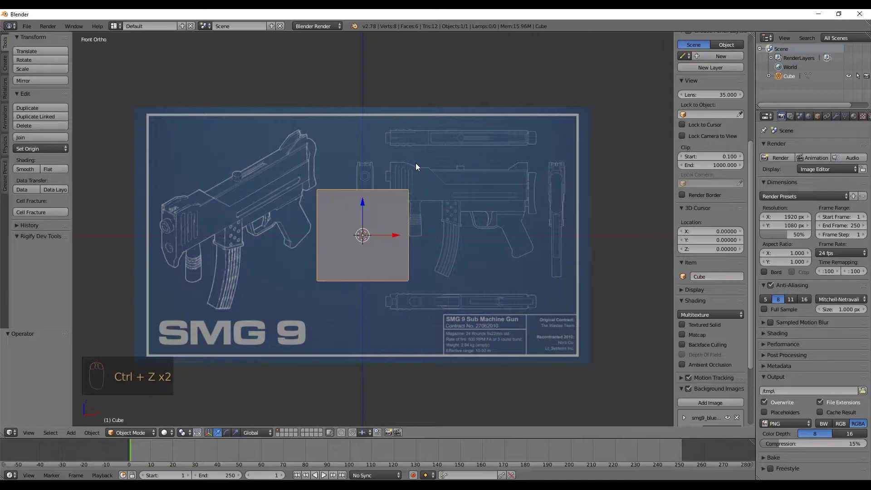
# Step: Make the cube see-through and orbit to view it in 3D
pyautogui.press('g')
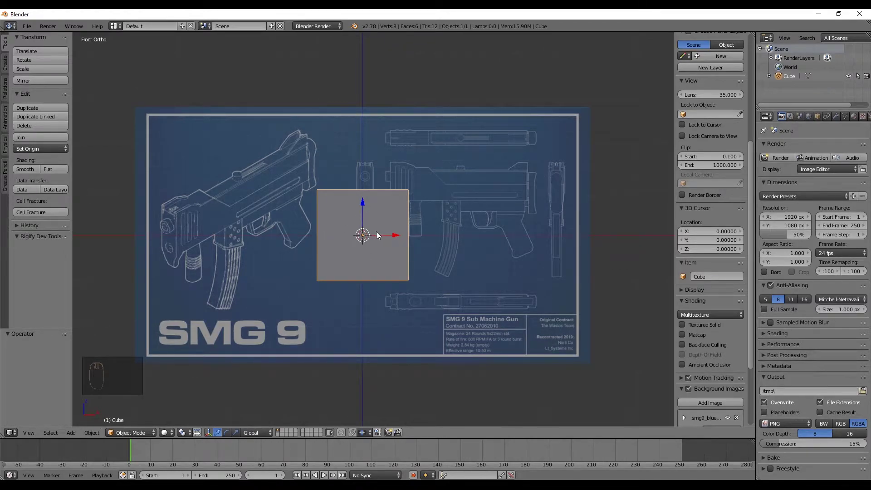
pyautogui.moveTo(387, 226); pyautogui.dragTo(444, 115)
# Step: Move the cube up over the gun's receiver in the front blueprint view
pyautogui.press('g')
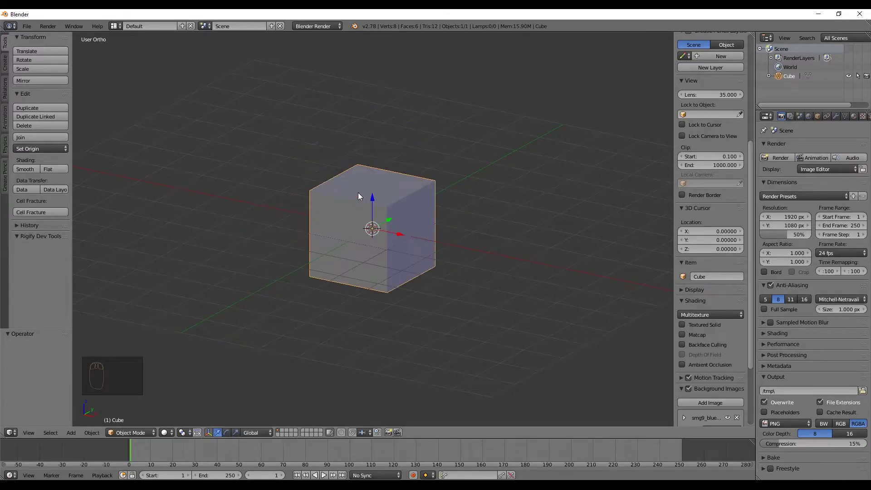
pyautogui.press('g')
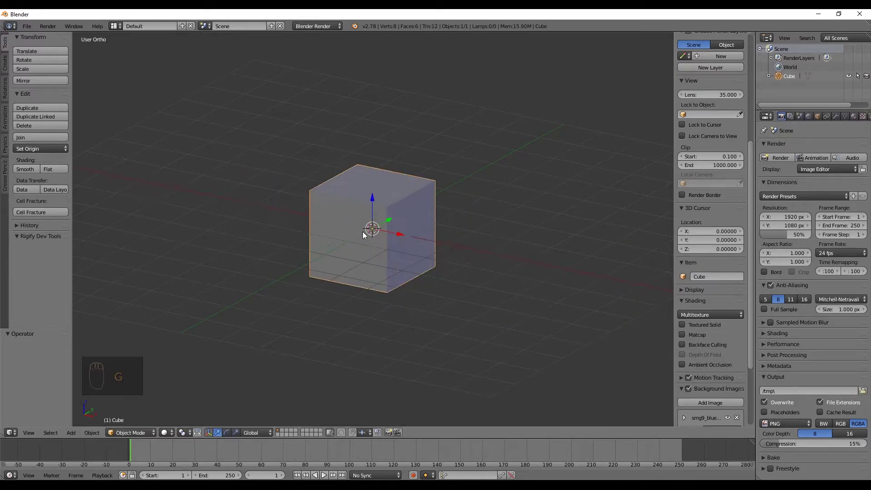
pyautogui.press('g')
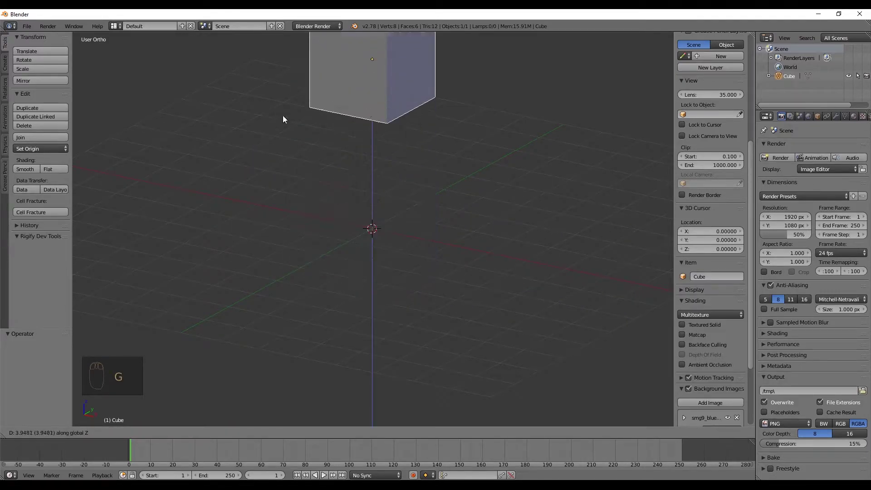
pyautogui.press('g')
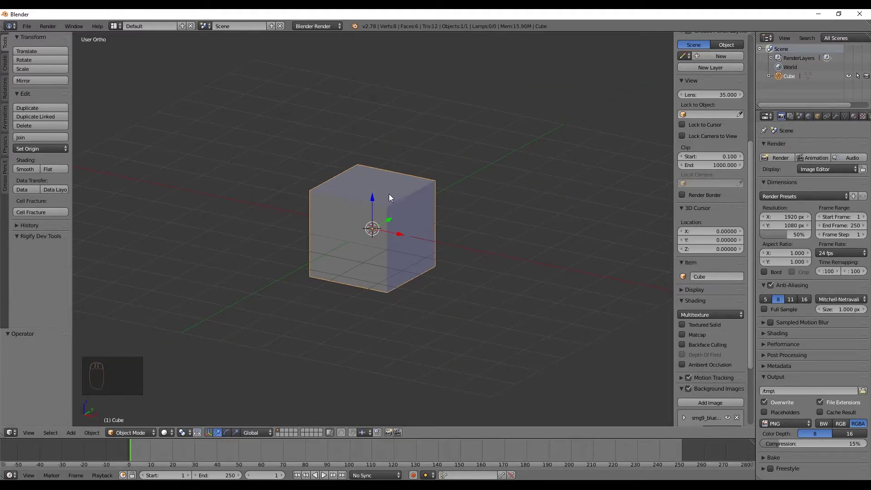
pyautogui.press('KP_1')
pyautogui.click(355, 189)
pyautogui.middleClick(355, 189)
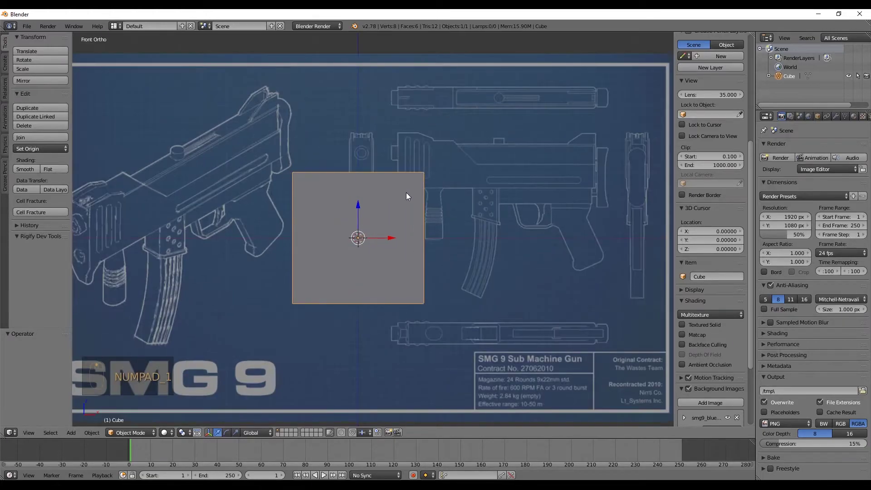
pyautogui.press('g')
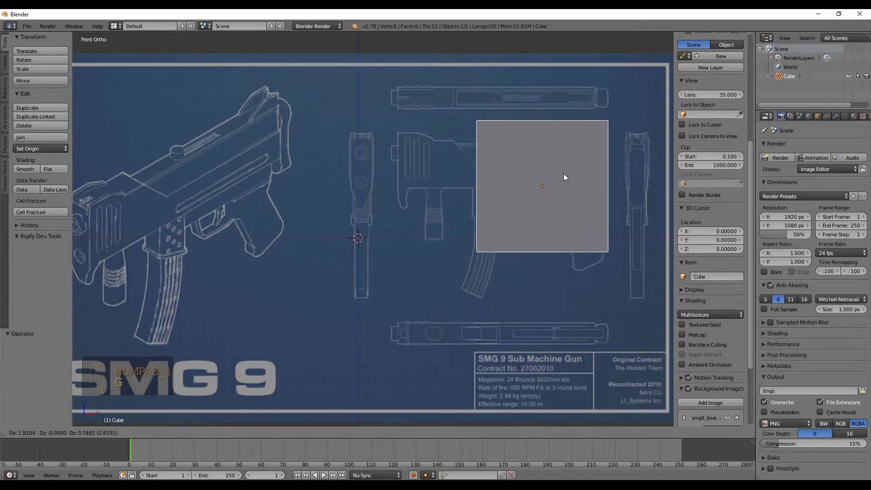
pyautogui.moveTo(526, 203); pyautogui.dragTo(539, 107)
# Step: Scale the cube up uniformly to cover the receiver, checking its depth from an angle
pyautogui.press('s')
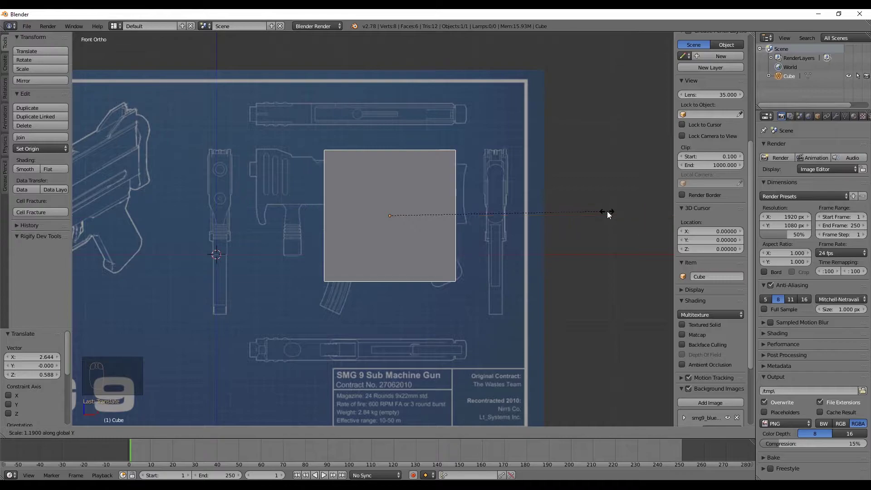
pyautogui.moveTo(475, 189); pyautogui.dragTo(412, 224)
pyautogui.press('s')
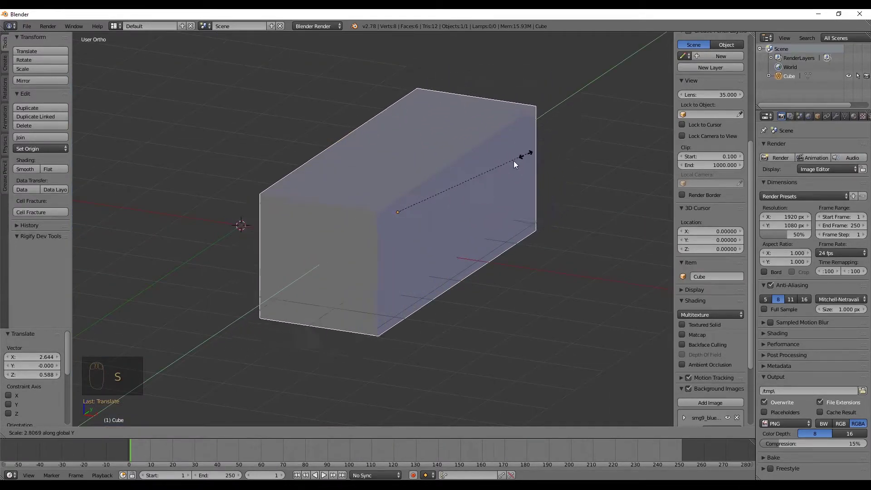
pyautogui.press('s')
pyautogui.press('KP_1')
pyautogui.middleClick(477, 167)
pyautogui.click(581, 147)
pyautogui.press('ctrl+z')
pyautogui.press('s')
pyautogui.press('g')
# Step: Stretch the block along X across the receiver's length and switch to the right view
pyautogui.press('s')
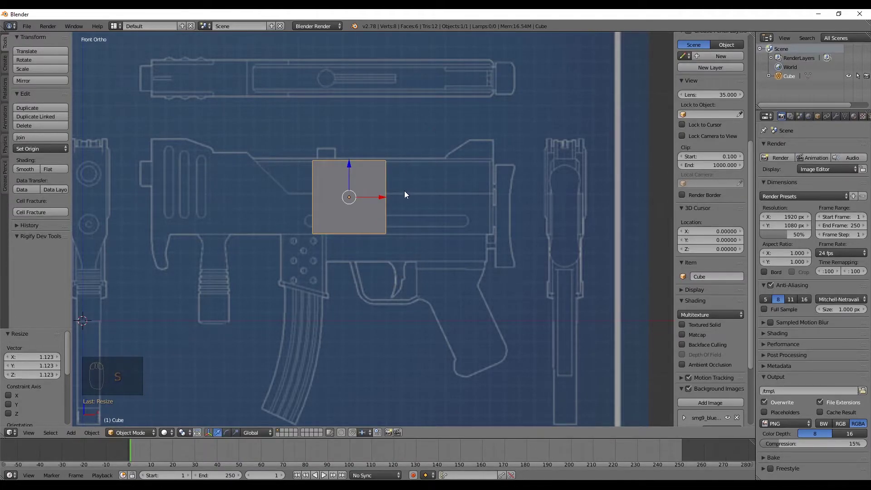
pyautogui.press('s')
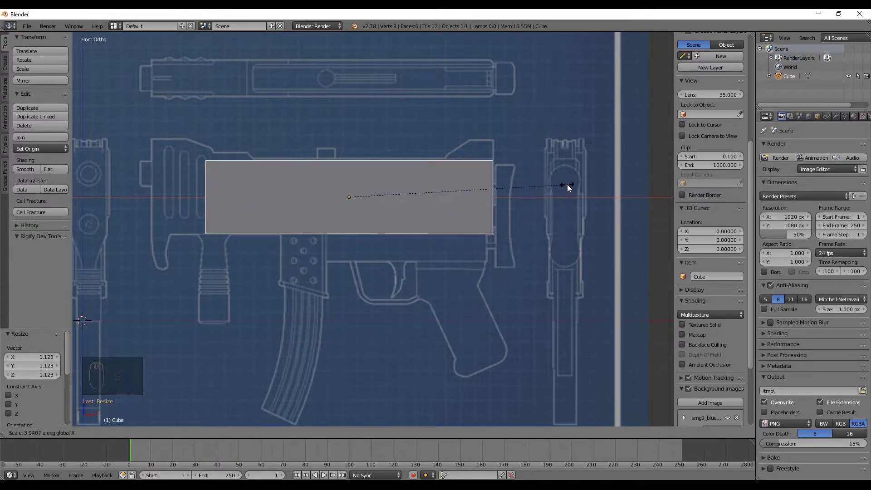
pyautogui.moveTo(381, 197); pyautogui.dragTo(401, 177)
pyautogui.press('s')
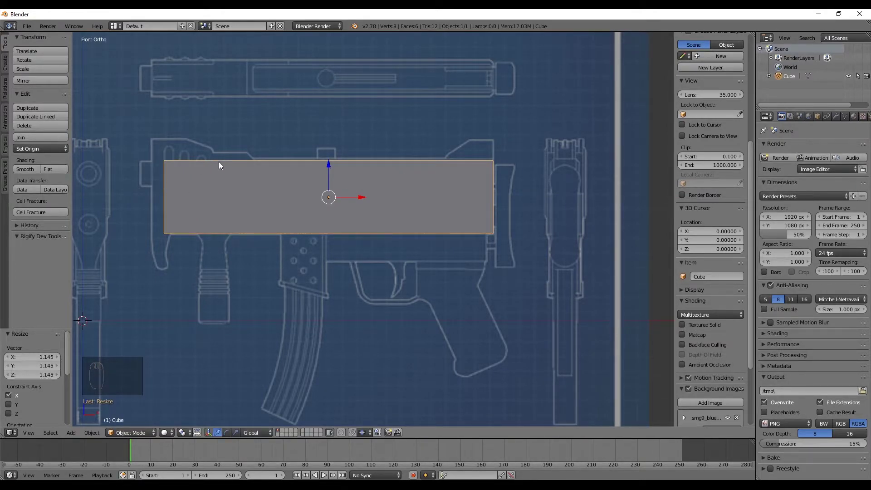
pyautogui.moveTo(309, 159); pyautogui.dragTo(326, 170)
pyautogui.middleClick(327, 170)
pyautogui.press('KP_3')
pyautogui.moveTo(333, 164); pyautogui.dragTo(711, 341)
pyautogui.press('ctrl+z')
# Step: Offset the right background image to about -4.26 X and narrow the block along Y to the receiver's width
pyautogui.moveTo(690, 354); pyautogui.dragTo(687, 316)
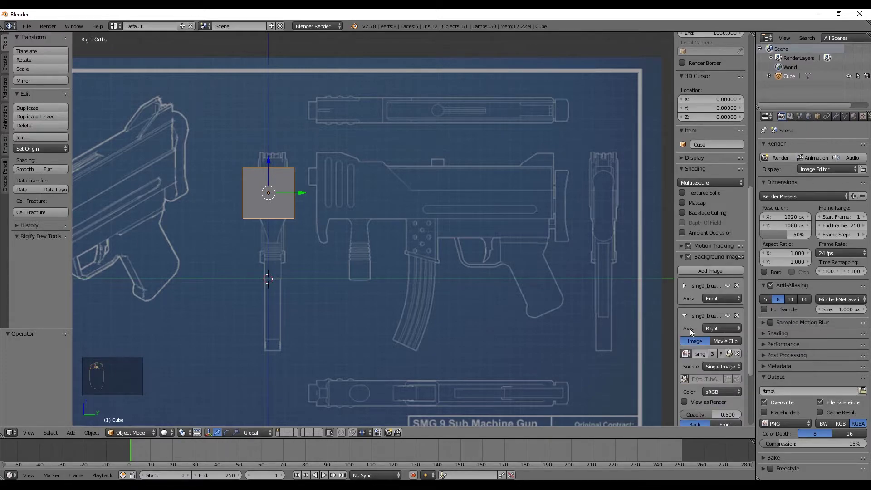
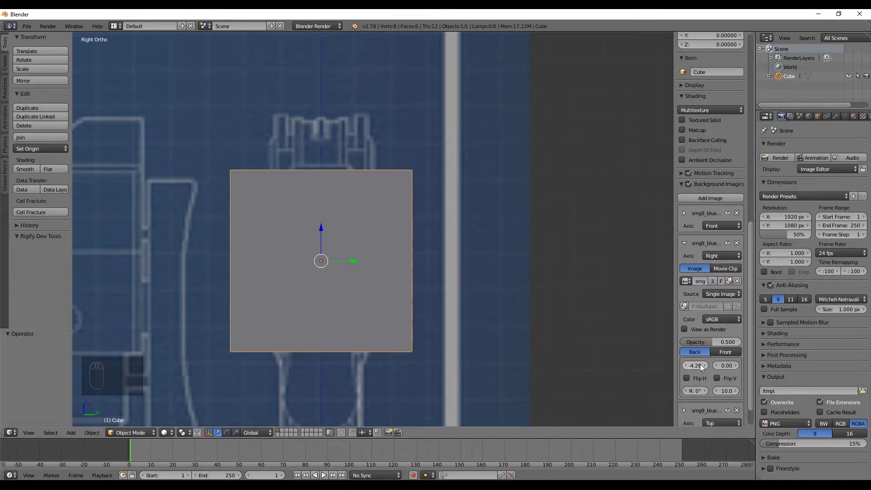
pyautogui.moveTo(339, 292); pyautogui.dragTo(441, 200)
pyautogui.press('s')
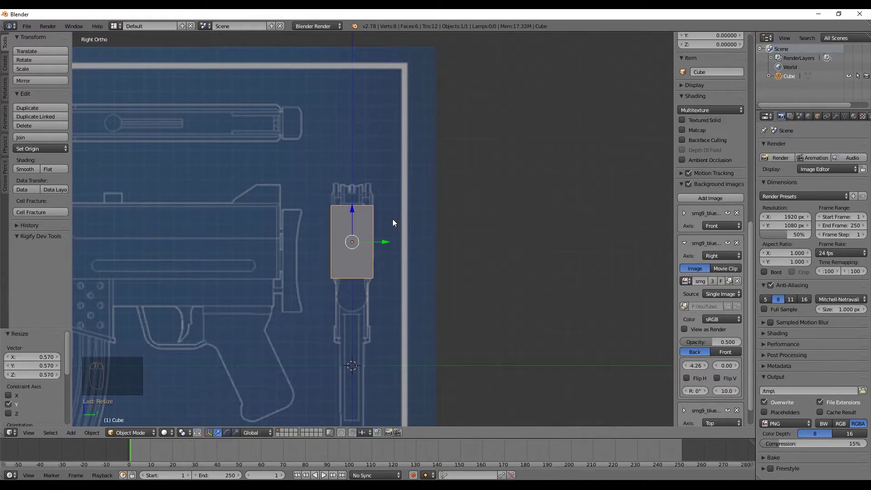
pyautogui.moveTo(390, 224); pyautogui.dragTo(373, 223)
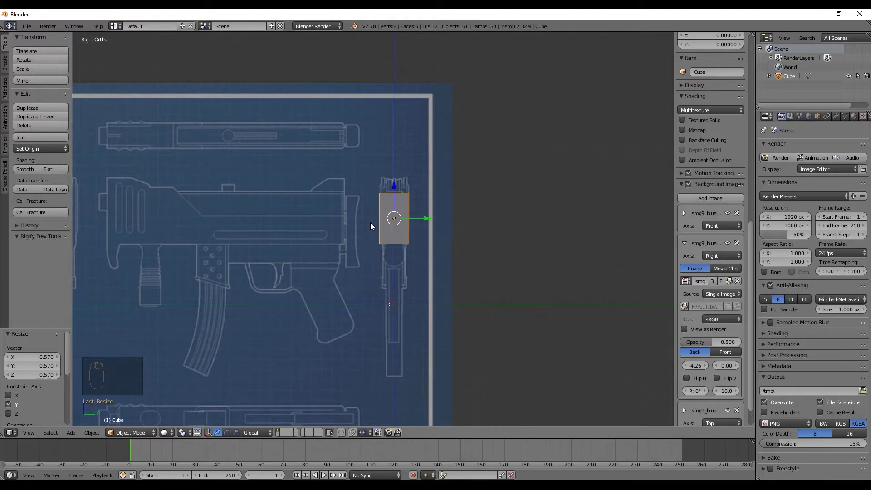
pyautogui.press('KP_7')
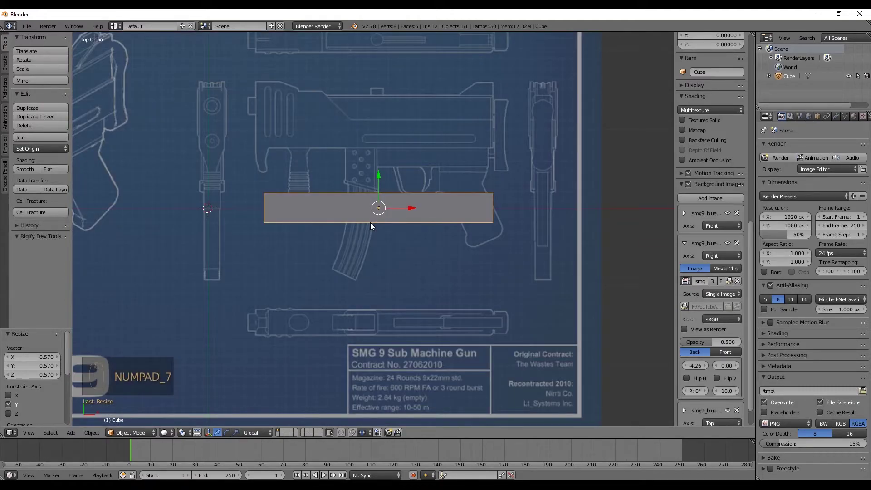
# Step: Set the top background image's Y offset to -3.80 so the gun sits under the block
pyautogui.middleClick(369, 181)
pyautogui.middleClick(265, 121)
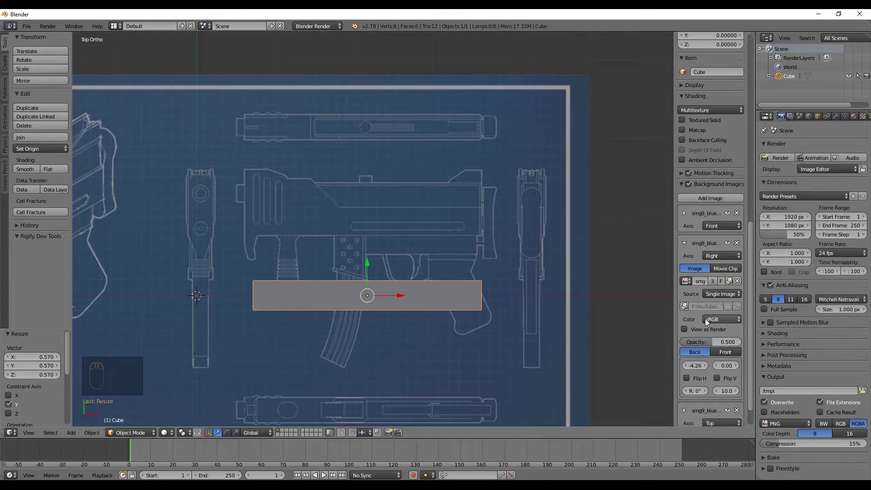
pyautogui.moveTo(684, 240); pyautogui.dragTo(725, 370)
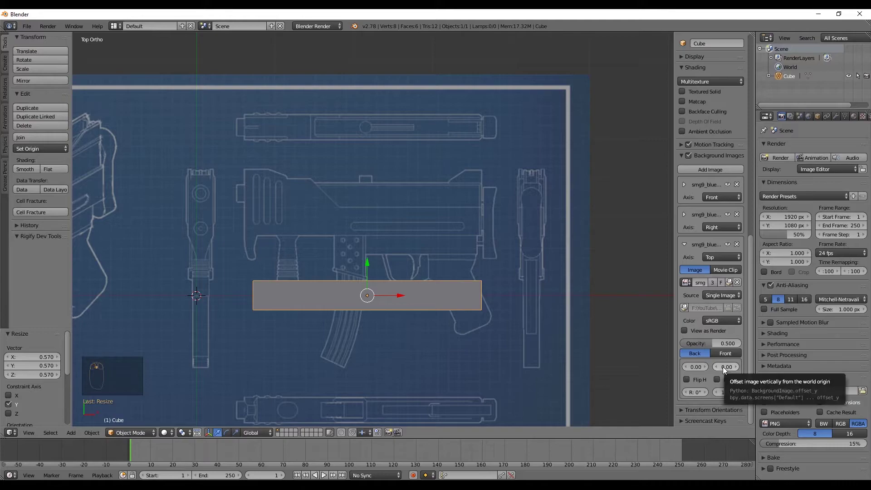
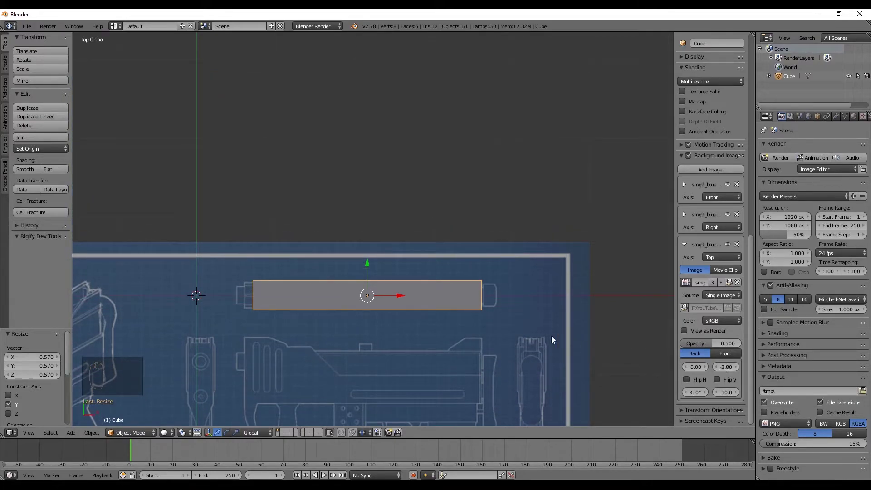
pyautogui.moveTo(448, 323); pyautogui.dragTo(401, 243)
pyautogui.press('KP_1')
pyautogui.press('KP_3')
pyautogui.click(400, 244)
# Step: Return to the front view and zoom in on the receiver block
pyautogui.middleClick(401, 244)
pyautogui.press('KP_7')
pyautogui.press('KP_1')
pyautogui.middleClick(417, 225)
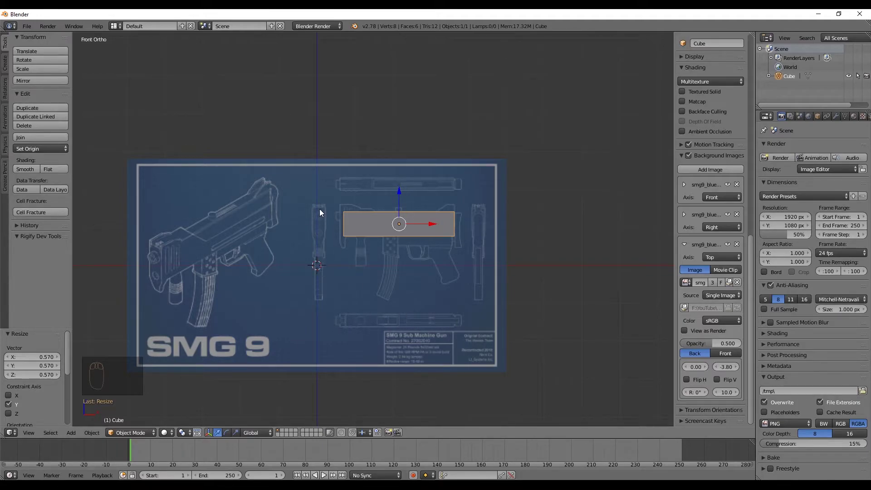
pyautogui.moveTo(351, 255); pyautogui.dragTo(385, 242)
pyautogui.press('shift+a')
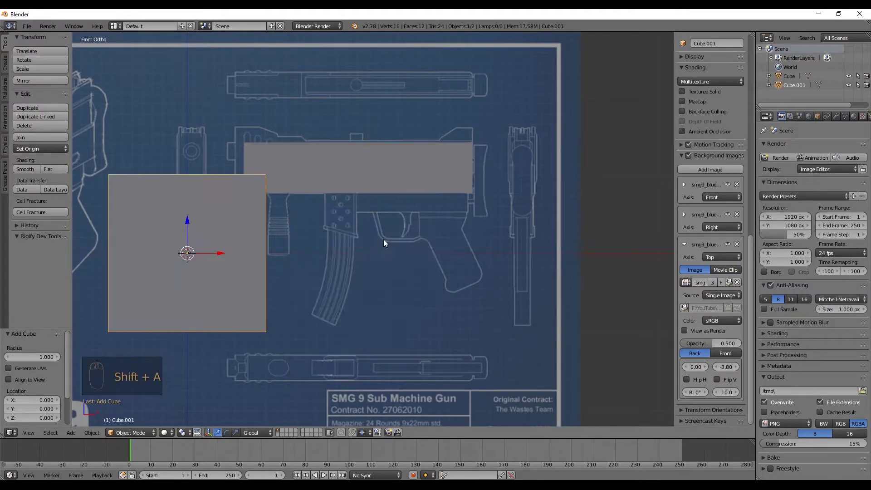
# Step: Shrink the newly added second cube to magazine size
pyautogui.press('g')
pyautogui.press('s')
pyautogui.moveTo(340, 250); pyautogui.dragTo(350, 242)
pyautogui.click(360, 248)
pyautogui.press('s')
pyautogui.middleClick(352, 229)
pyautogui.press('s')
pyautogui.click(320, 224)
pyautogui.middleClick(377, 236)
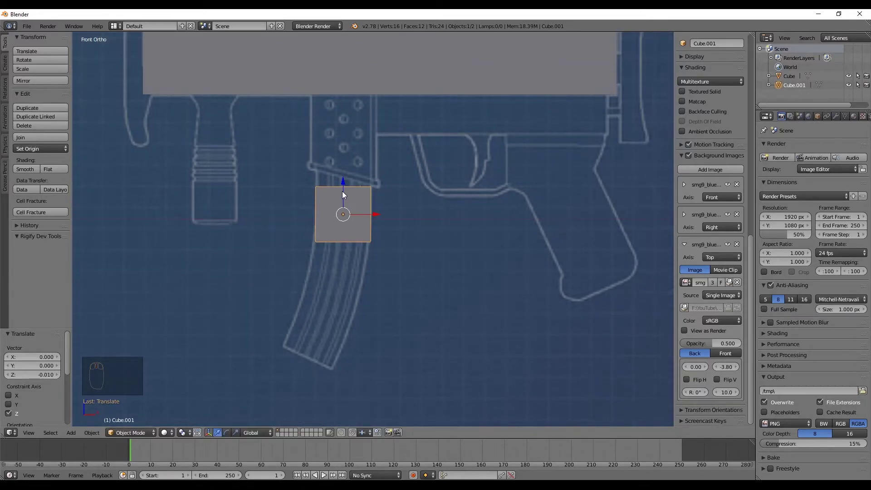
# Step: Move the small cube to the top of the magazine below the receiver block
pyautogui.moveTo(347, 188); pyautogui.dragTo(401, 214)
pyautogui.moveTo(401, 214); pyautogui.dragTo(414, 214)
pyautogui.press('r')
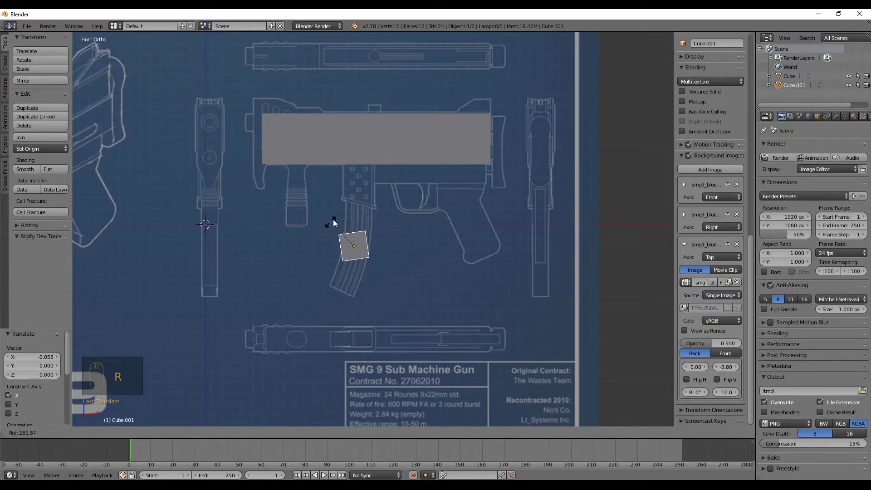
pyautogui.moveTo(405, 214); pyautogui.dragTo(324, 265)
pyautogui.press('r')
pyautogui.moveTo(394, 227); pyautogui.dragTo(355, 228)
pyautogui.press('r')
pyautogui.click(355, 229)
pyautogui.press('r')
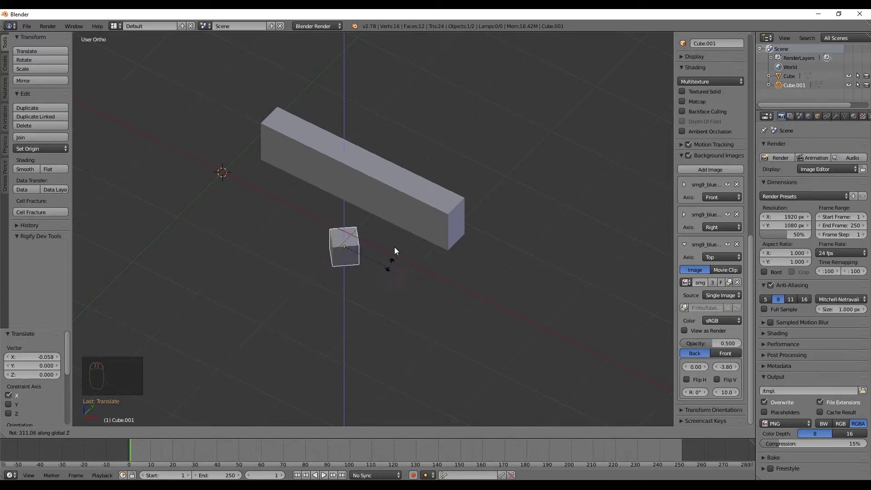
# Step: Orbit around both blocks to check placement and switch to the right view
pyautogui.press('KP_1')
pyautogui.moveTo(365, 219); pyautogui.dragTo(333, 268)
pyautogui.moveTo(333, 269); pyautogui.dragTo(345, 209)
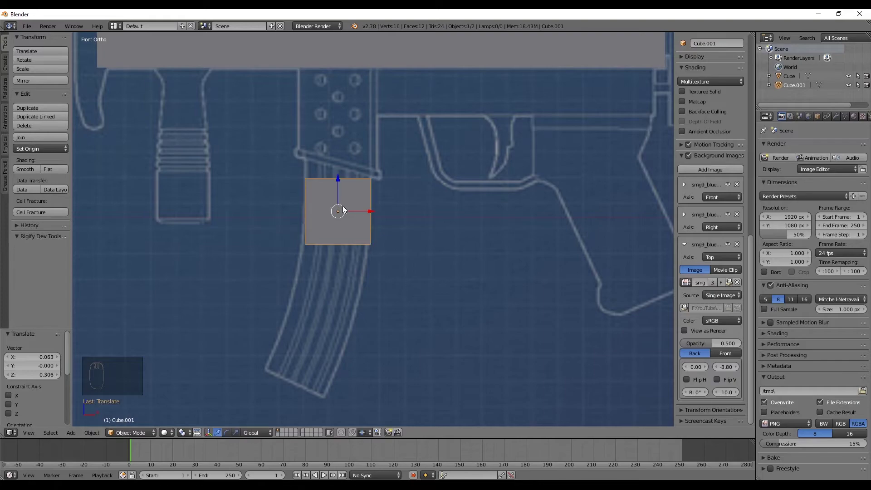
pyautogui.press('KP_3')
# Step: Shrink the small cube in Right view to the magazine's width
pyautogui.scroll(3)
pyautogui.moveTo(345, 209); pyautogui.dragTo(299, 207)
pyautogui.moveTo(299, 207); pyautogui.dragTo(457, 188)
pyautogui.press('s')
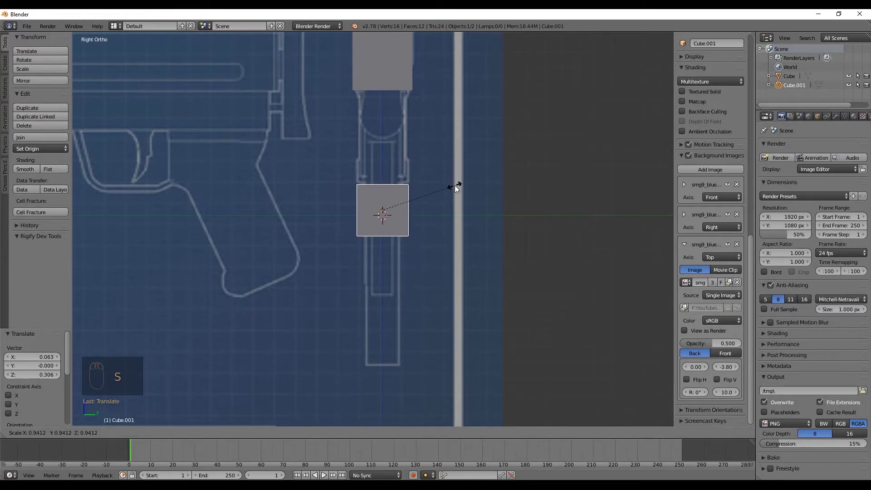
pyautogui.moveTo(412, 192); pyautogui.dragTo(403, 282)
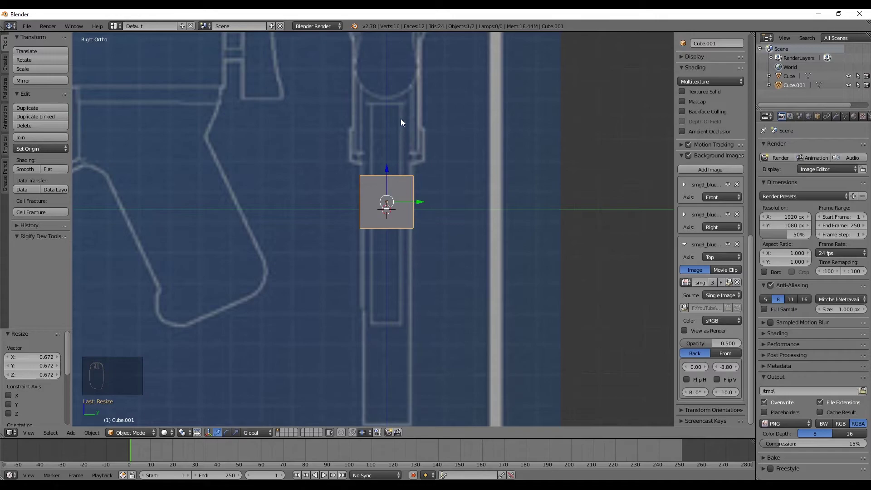
pyautogui.moveTo(386, 314); pyautogui.dragTo(419, 241)
pyautogui.moveTo(415, 221); pyautogui.dragTo(437, 193)
pyautogui.press('s')
pyautogui.middleClick(436, 192)
# Step: In Front view enlarge the small cube over the magazine top, constrained vertically with S Z
pyautogui.press('KP_1')
pyautogui.moveTo(362, 217); pyautogui.dragTo(393, 196)
pyautogui.press('s')
pyautogui.press('s')
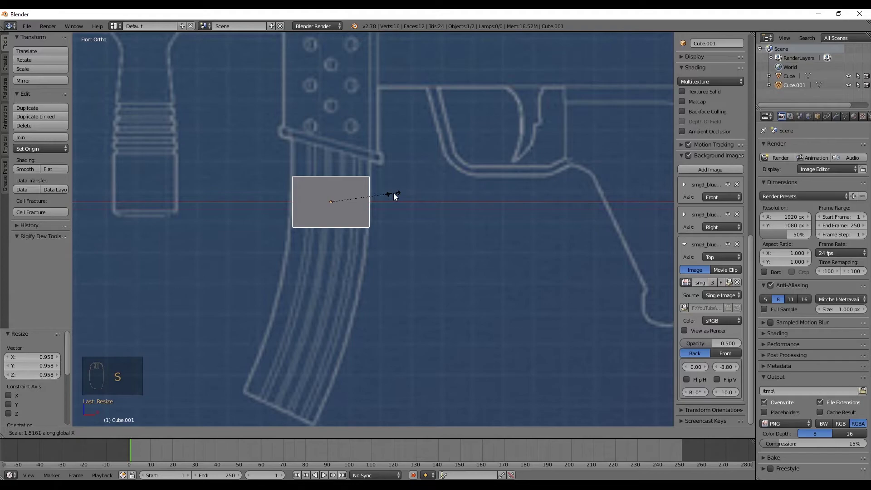
pyautogui.moveTo(334, 259); pyautogui.dragTo(399, 100)
pyautogui.press('s')
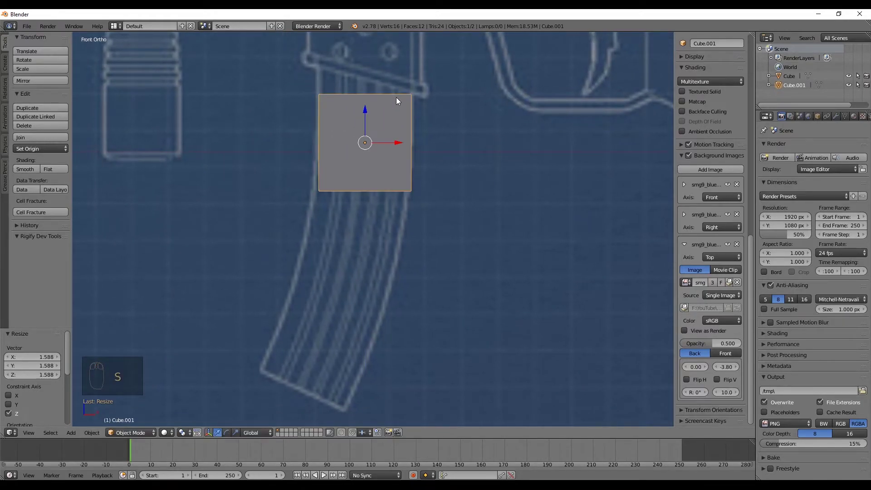
pyautogui.moveTo(381, 139); pyautogui.dragTo(119, 409)
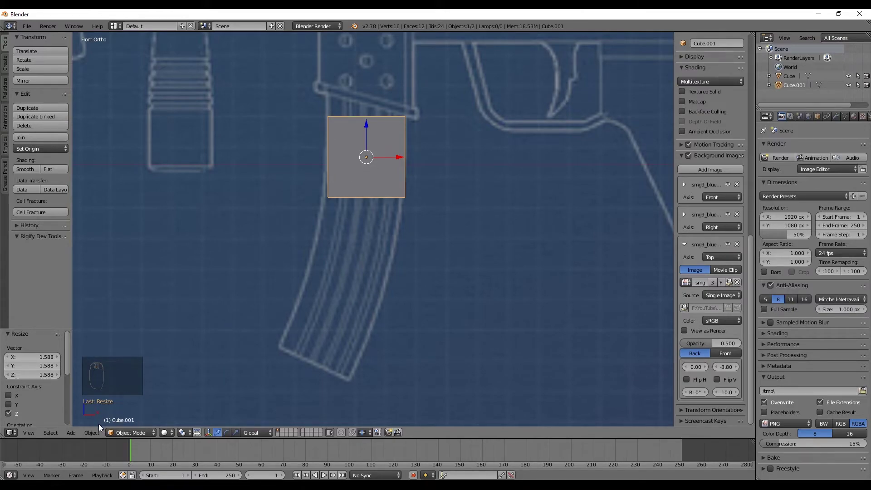
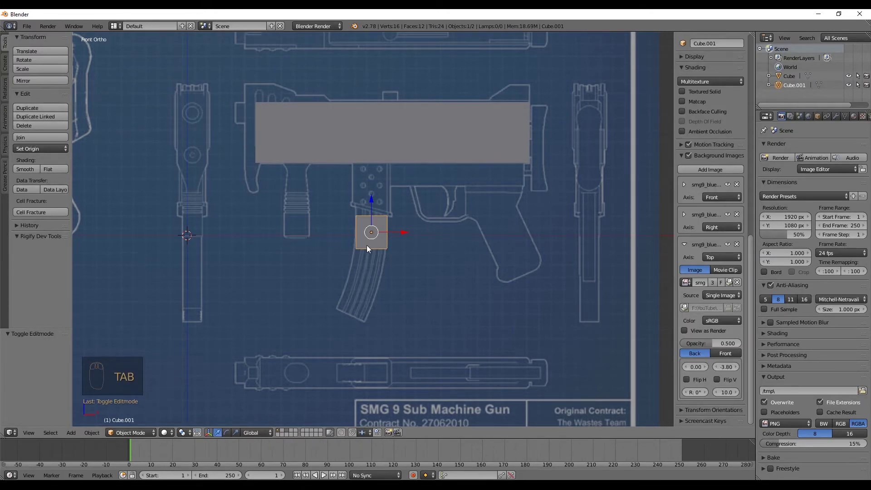
# Step: Toggle the small cube in and out of Edit Mode, ending back in Object Mode
pyautogui.press('Tab')
pyautogui.press('Tab')
pyautogui.press('Tab')
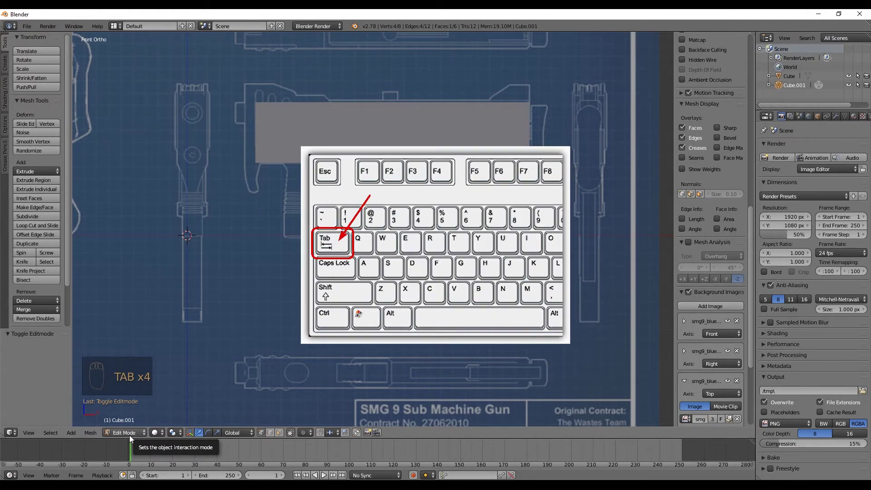
pyautogui.press('Tab')
pyautogui.press('Tab')
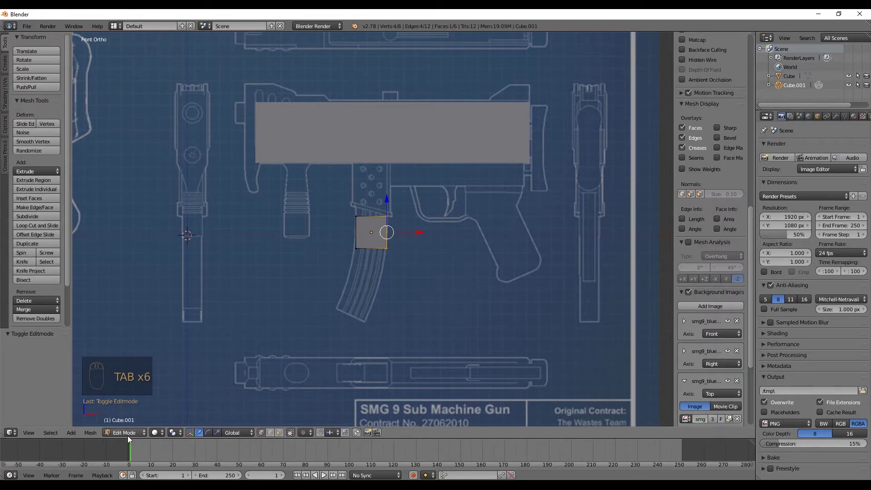
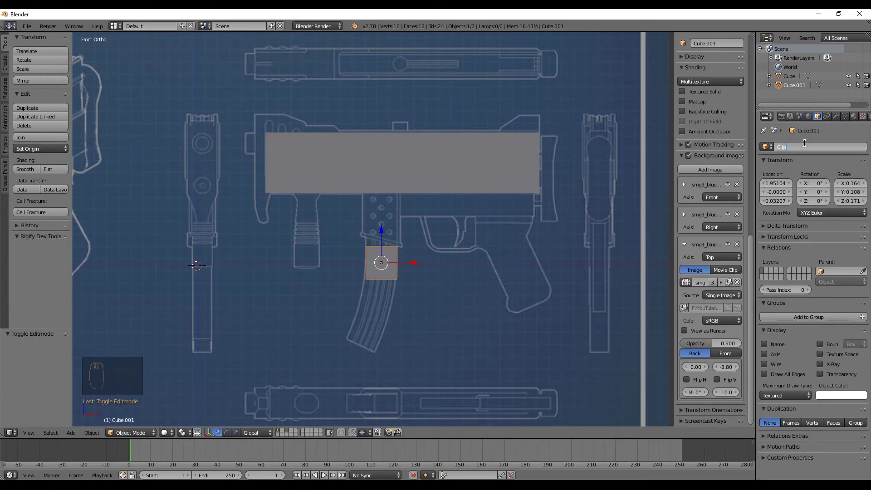
# Step: Confirm the magazine block's name AmmoClip and begin renaming the receiver block MainFrame
pyautogui.press('Left')
pyautogui.press('m')
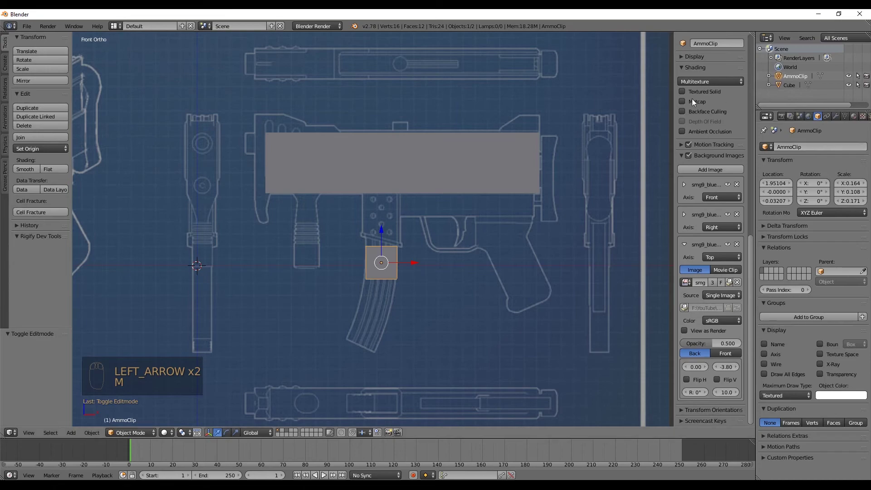
pyautogui.rightClick(473, 145)
pyautogui.click(794, 145)
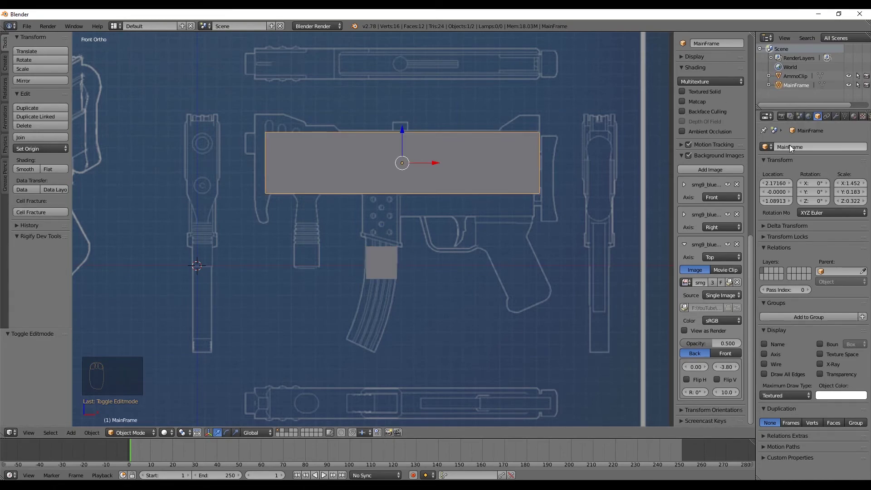